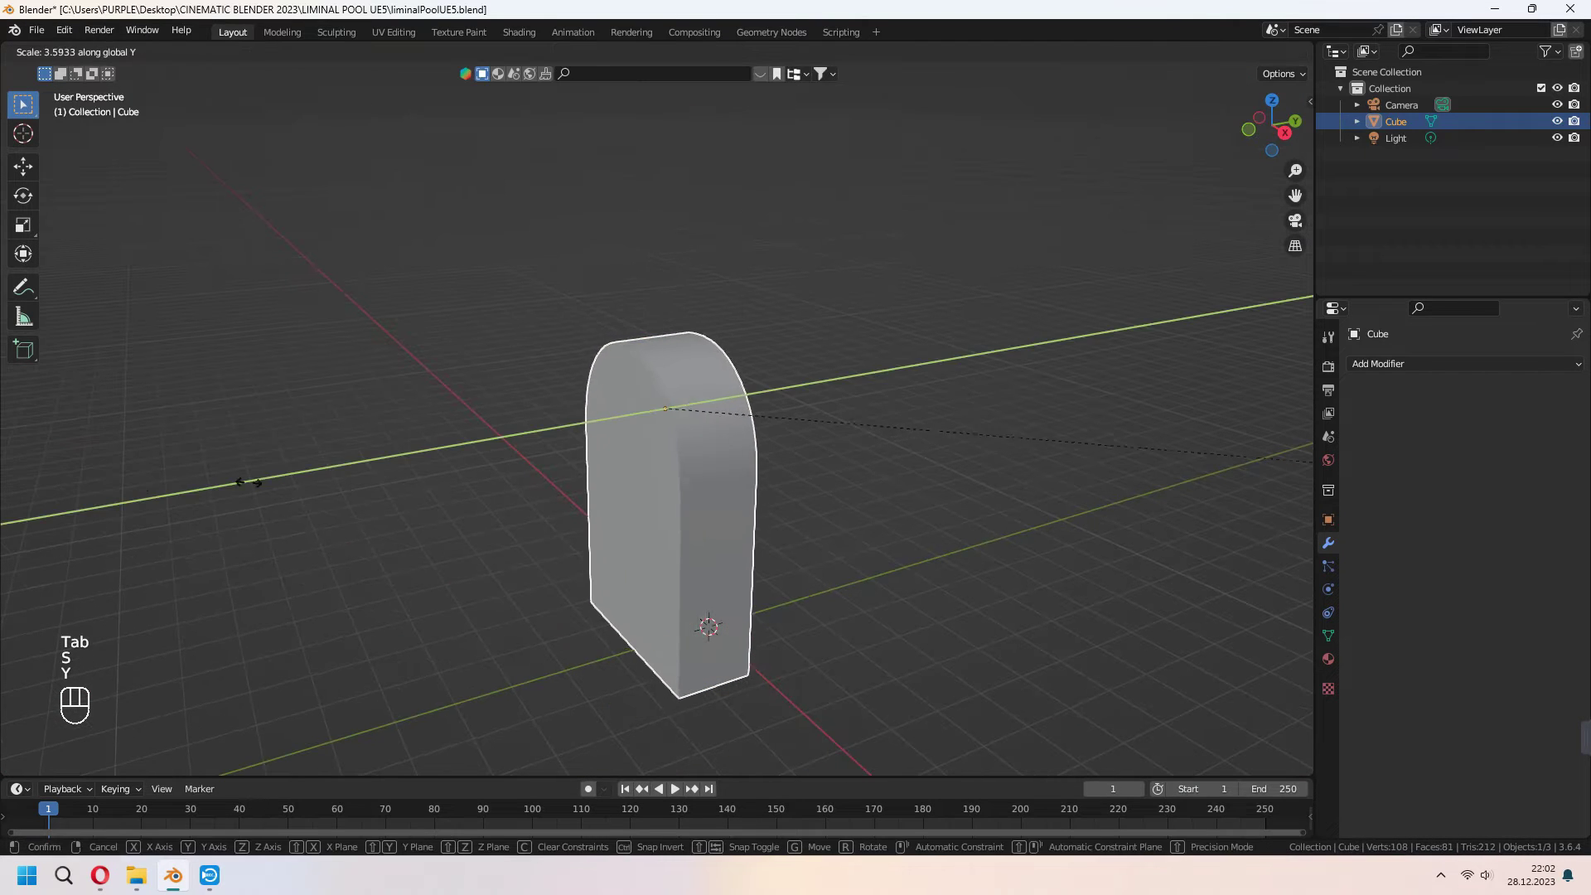
- Flatten the arched block along Y, then add a second cube, Cube.001, at the origin
{"action": "key", "text": "g"}
{"action": "key", "text": "z"}
{"action": "left_click", "coordinate": [819, 473]}
{"action": "key", "text": "shift+a"}
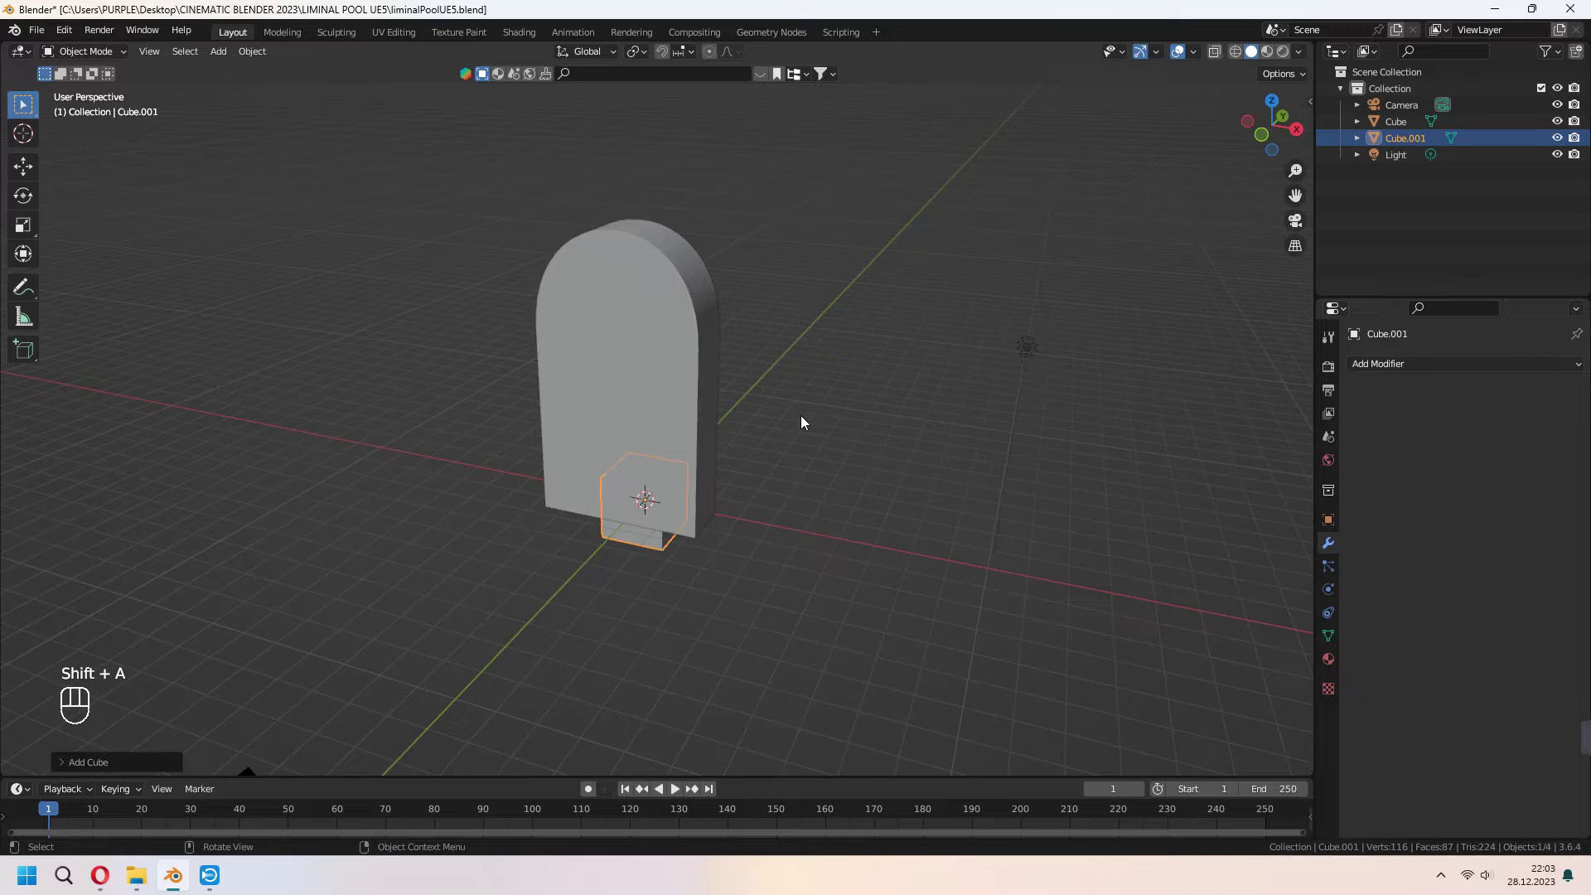
- Scale Cube.001 and slide it along Y to begin shaping it into a wall slab
{"action": "left_click", "coordinate": [840, 461]}
{"action": "key", "text": "s"}
{"action": "key", "text": "s"}
{"action": "left_click_drag", "start_coordinate": [982, 460], "coordinate": [859, 478]}
{"action": "left_click", "coordinate": [980, 489]}
{"action": "key", "text": "g"}
{"action": "key", "text": "y"}
{"action": "left_click", "coordinate": [910, 496]}
- Thin the slab along Y, reposition it and raise it along Z into a full wall
{"action": "key", "text": "y"}
{"action": "key", "text": "s"}
{"action": "key", "text": "y"}
{"action": "key", "text": "g"}
{"action": "left_click", "coordinate": [871, 529]}
{"action": "key", "text": "s"}
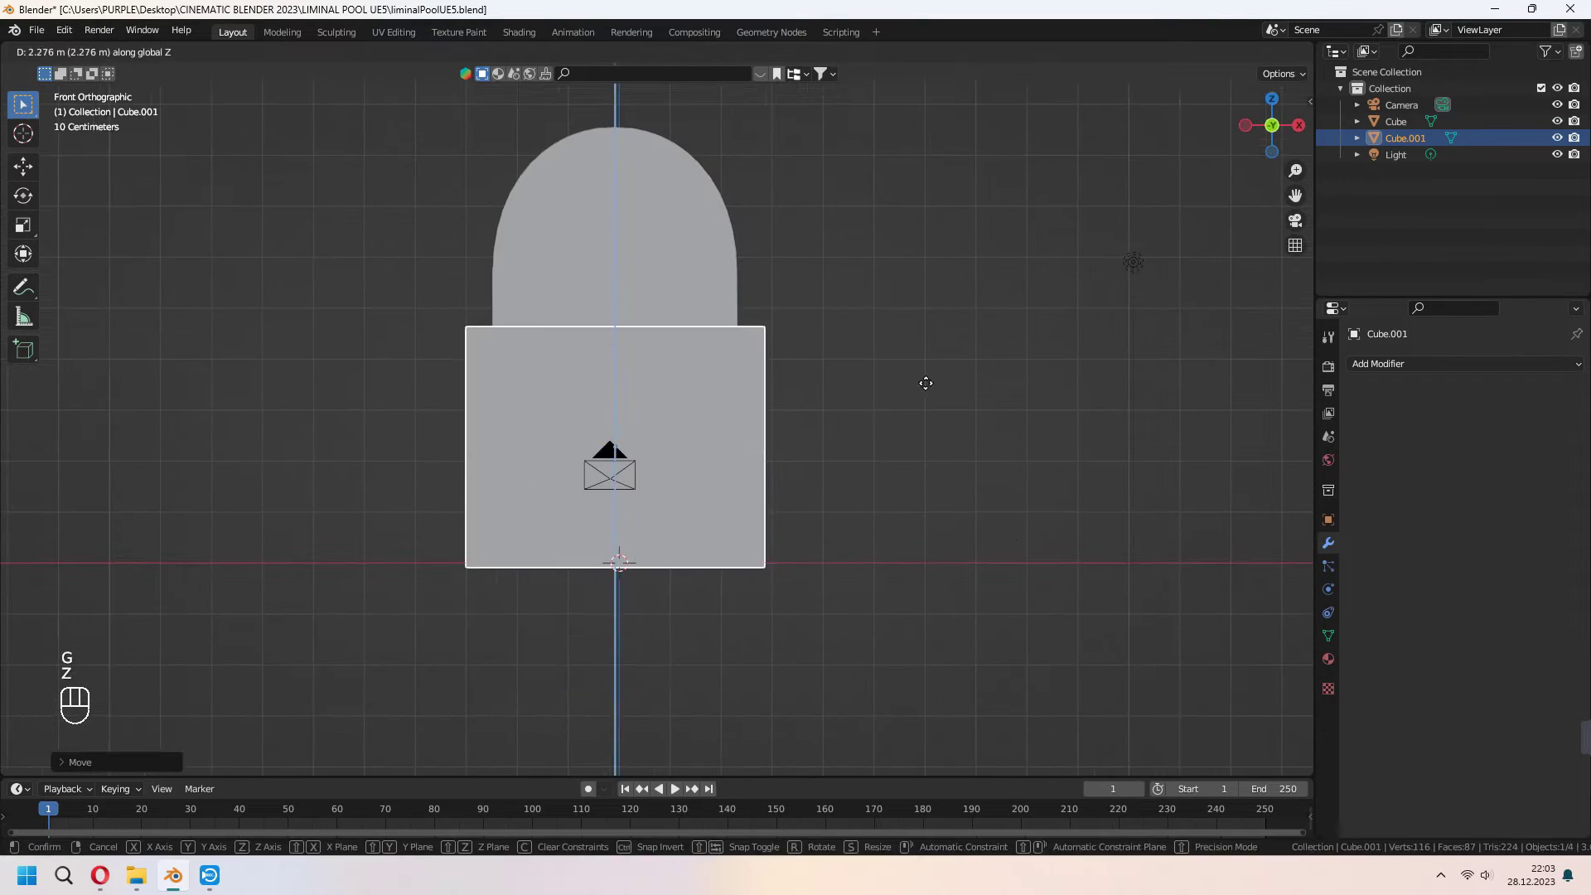
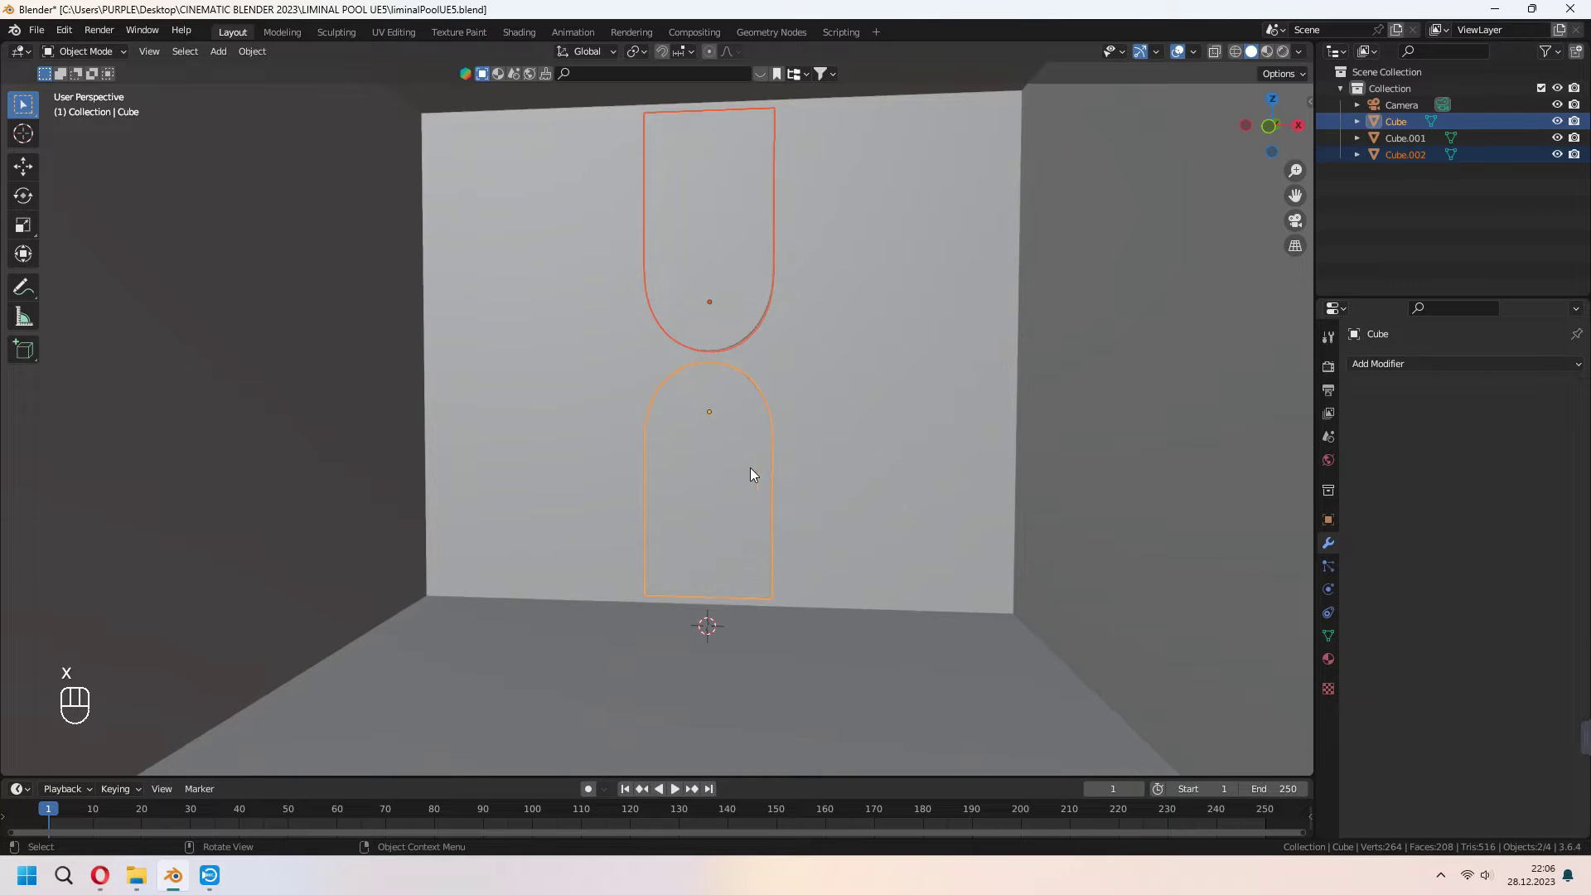
- Join both arches into one object and give it an X-axis Mirror modifier using Cube.001
{"action": "key", "text": "ctrl+j"}
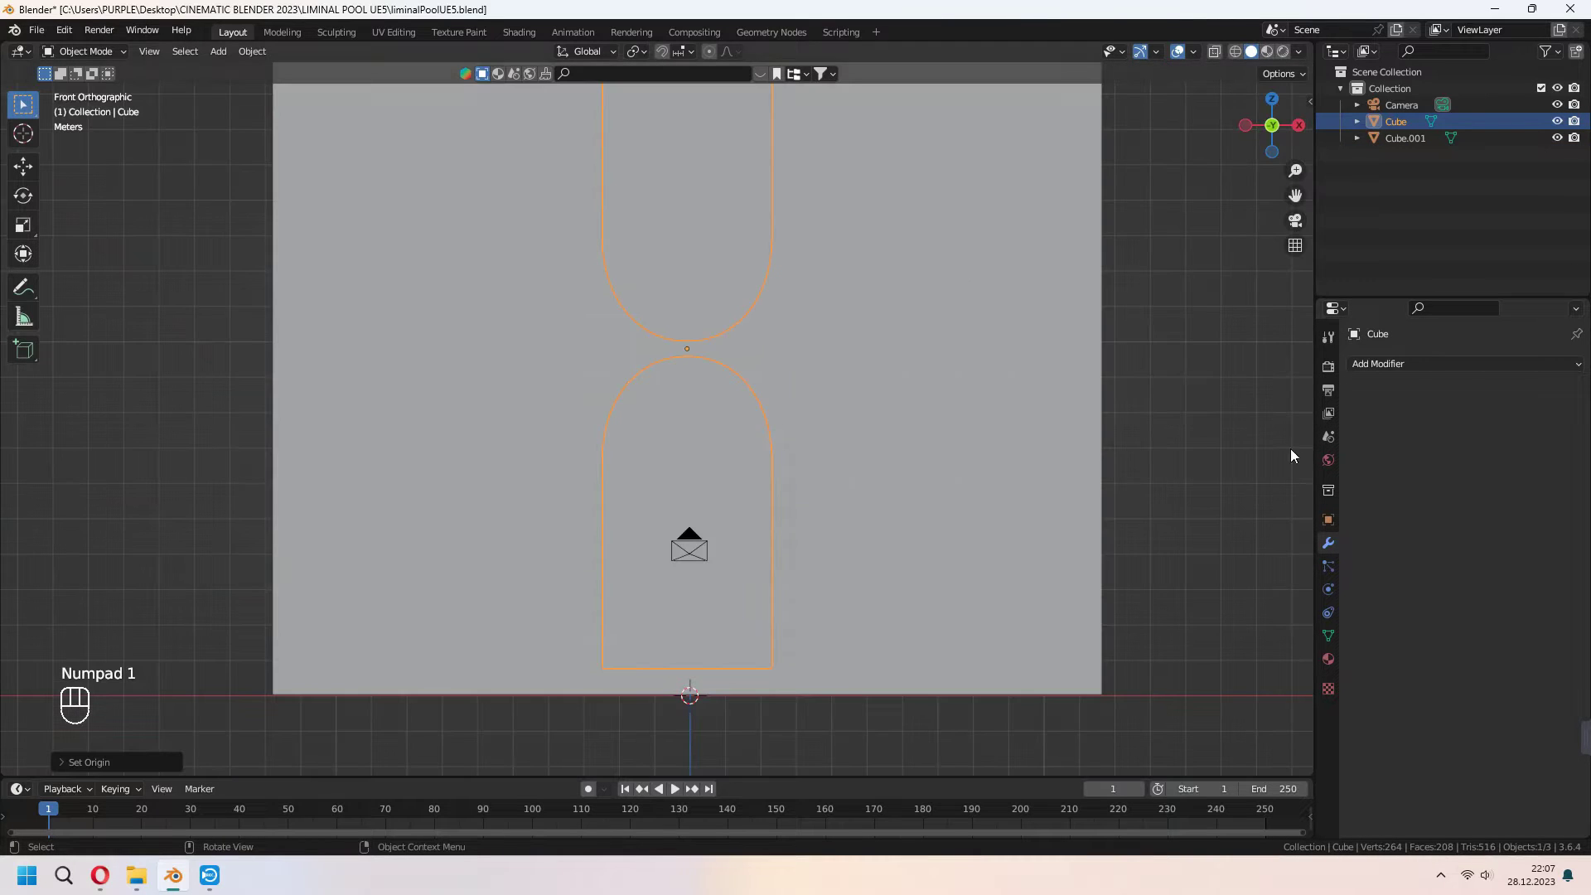
{"action": "key", "text": "KP_1"}
{"action": "left_click_drag", "start_coordinate": [1446, 371], "coordinate": [1288, 561]}
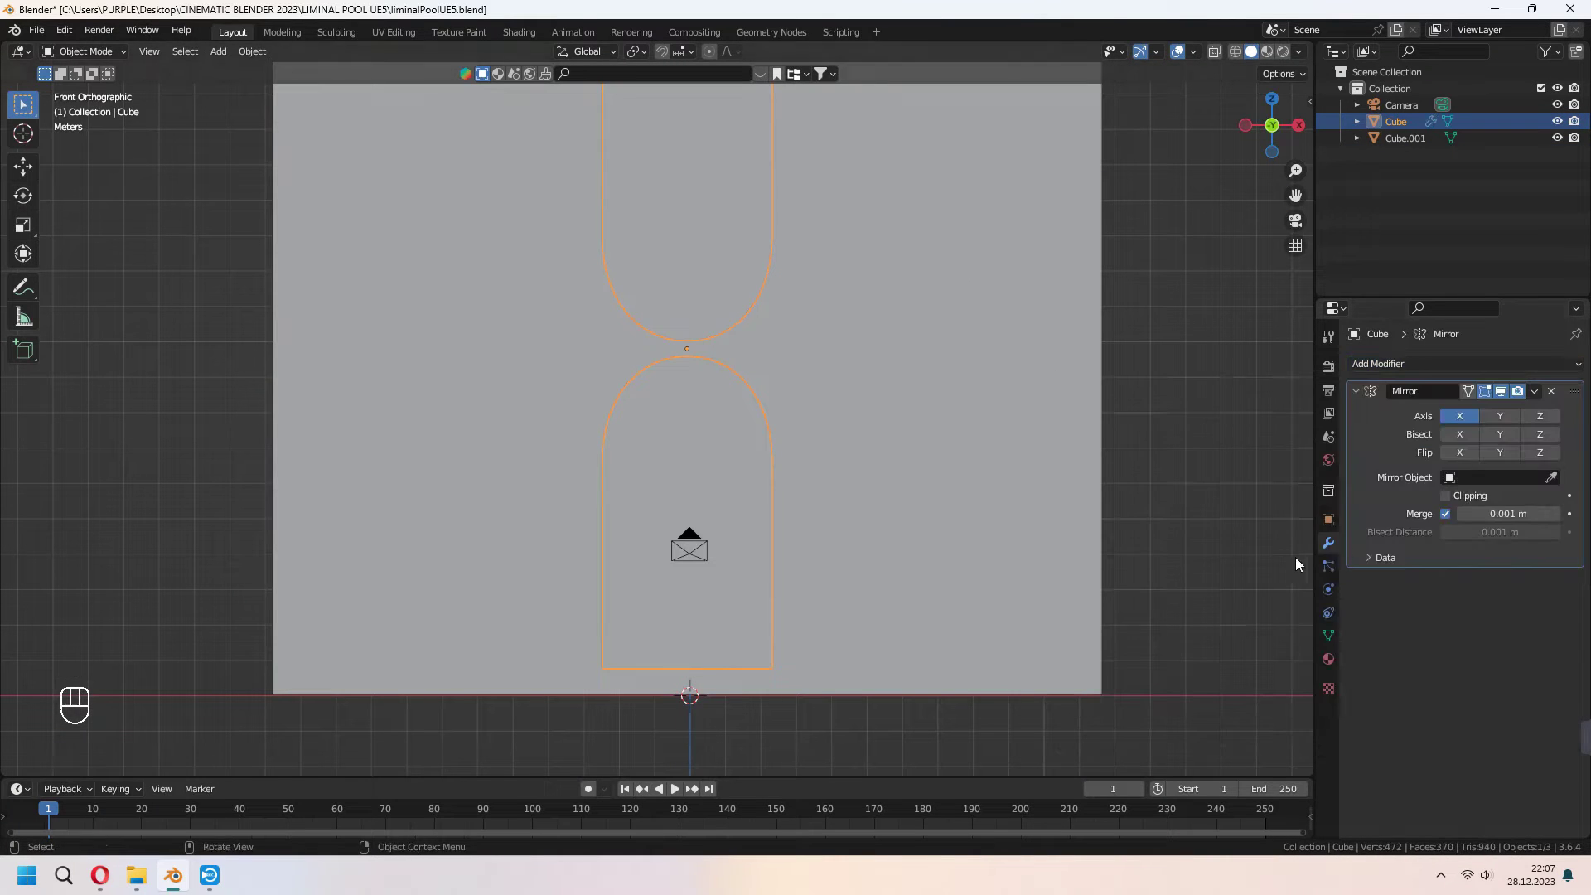
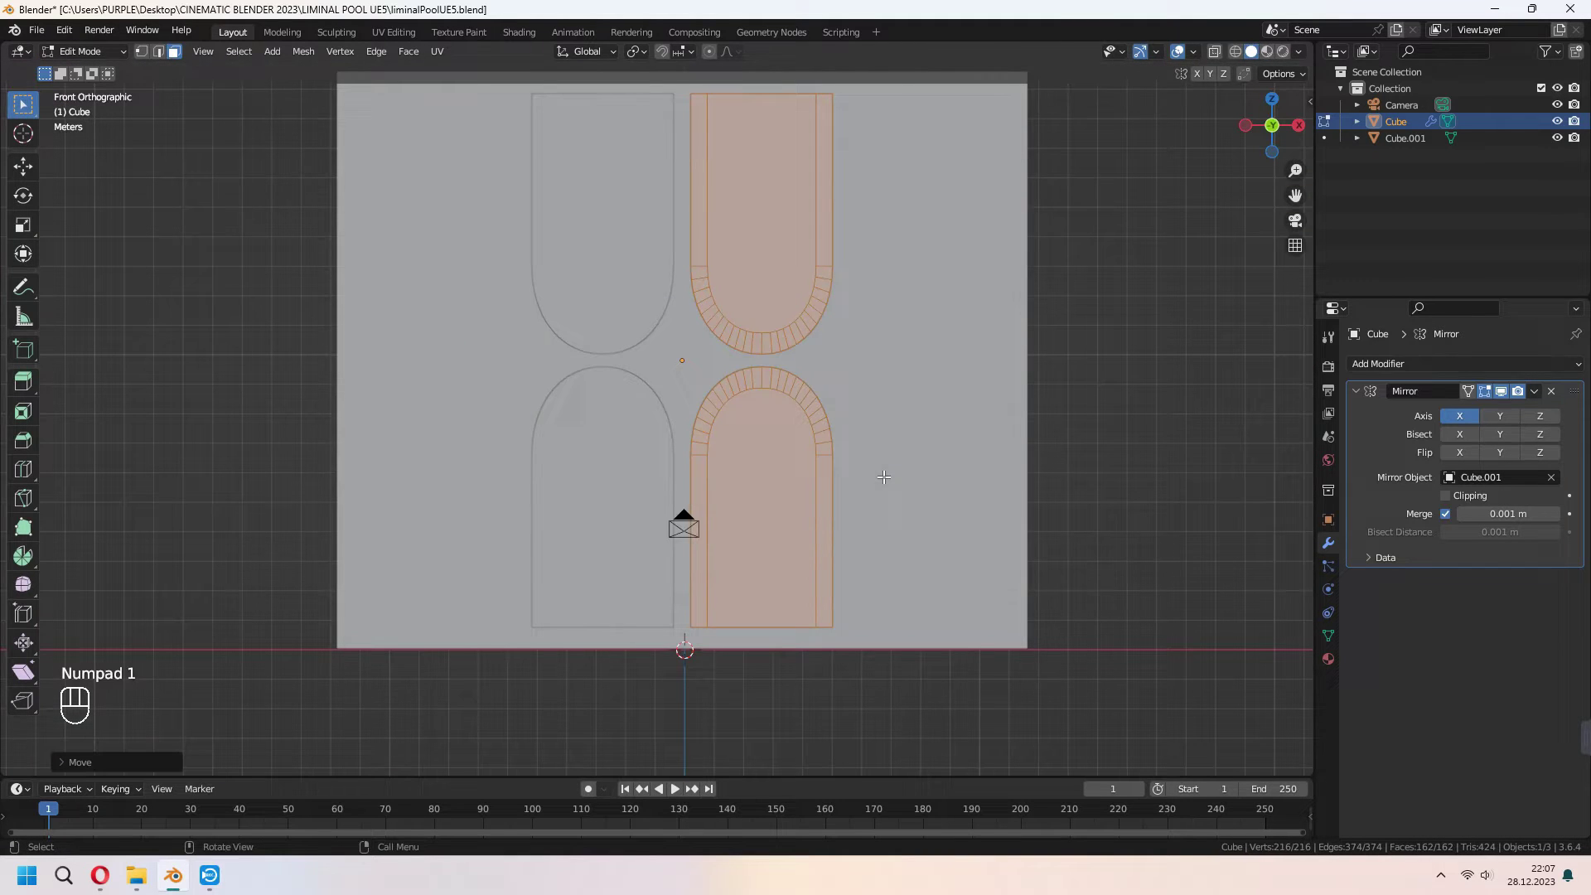
- Duplicate the mirrored arches and move the copy along X for two rows of four openings
{"action": "key", "text": "shift+d"}
{"action": "key", "text": "x"}
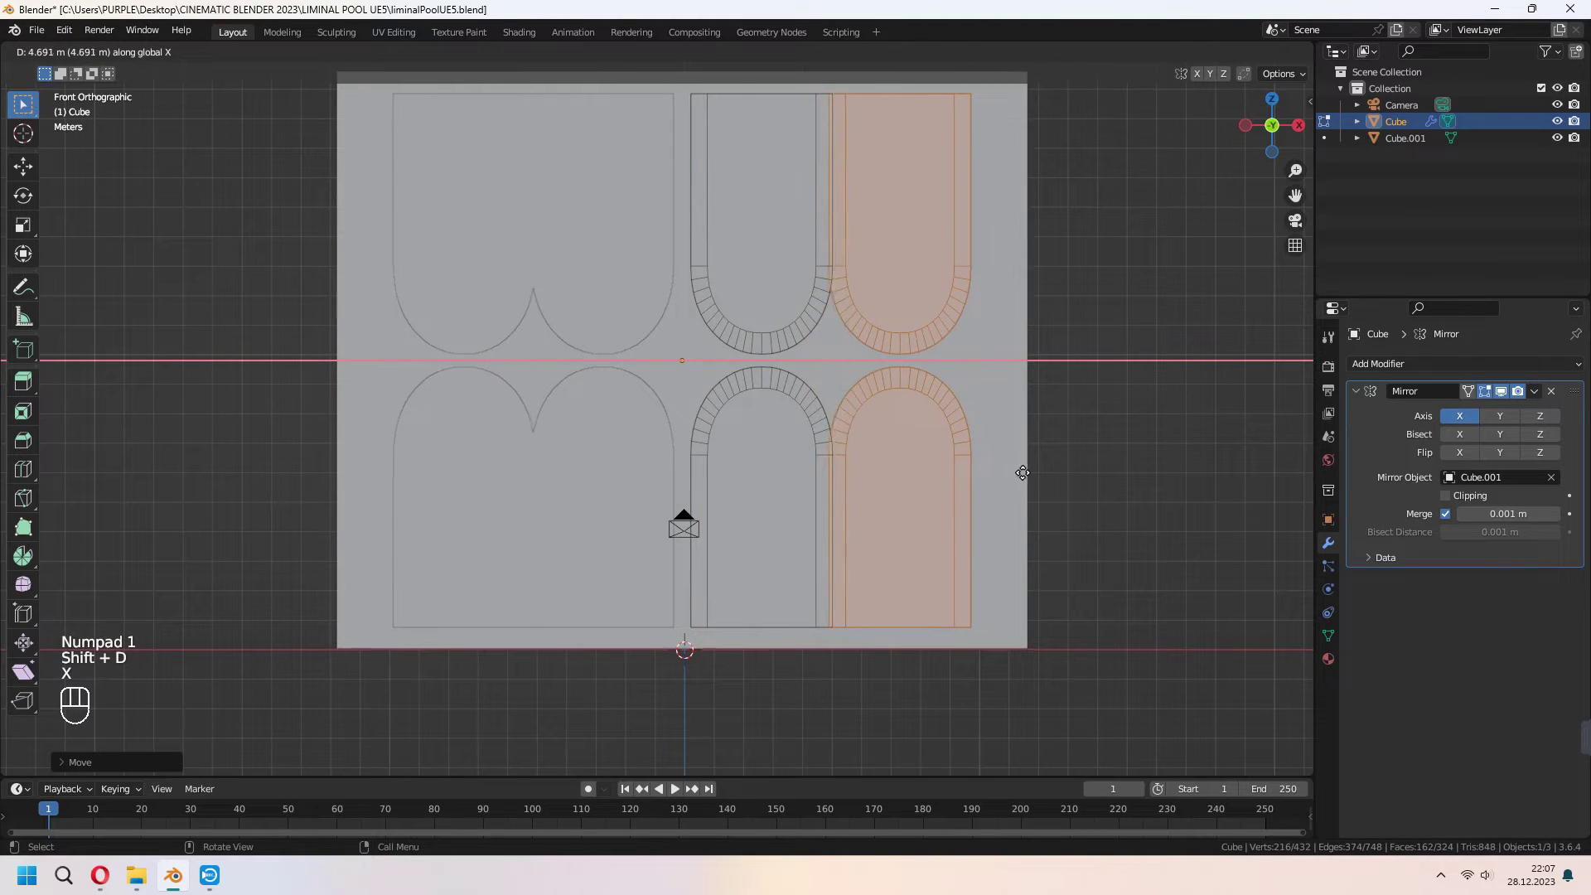